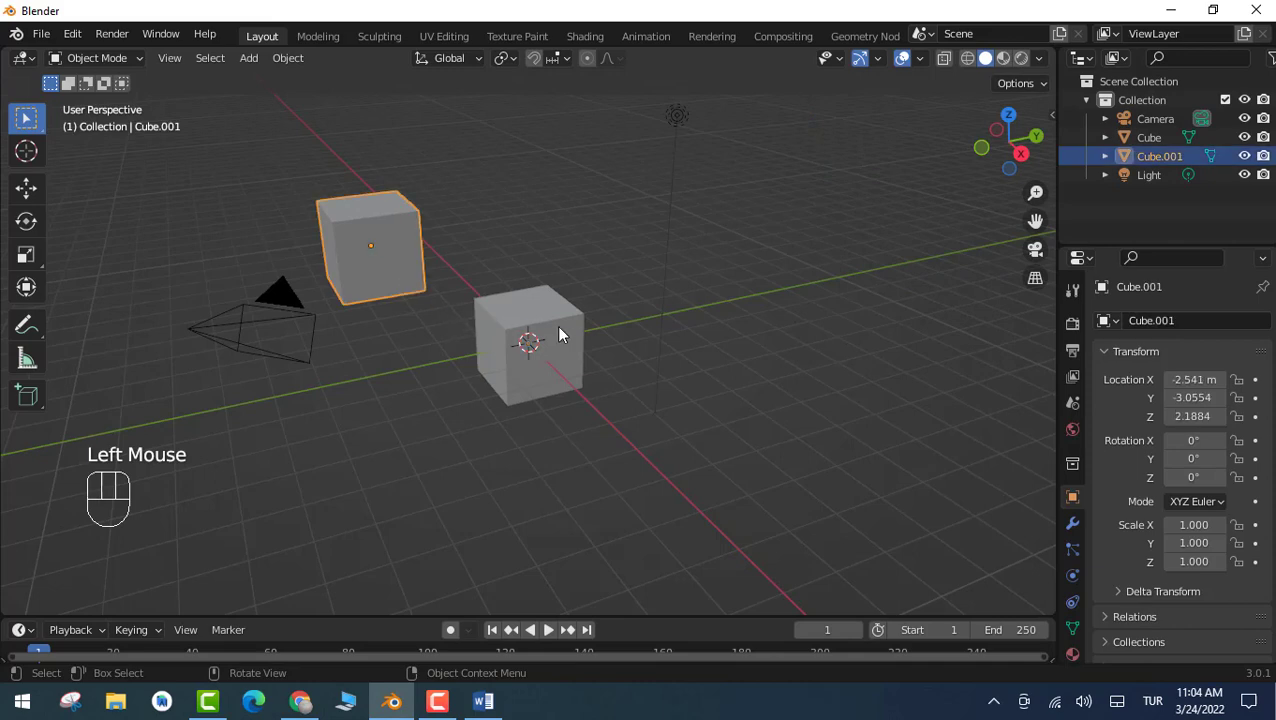
- Parent Cube.001 to the central Cube using Ctrl+P > Object
click(556, 363)
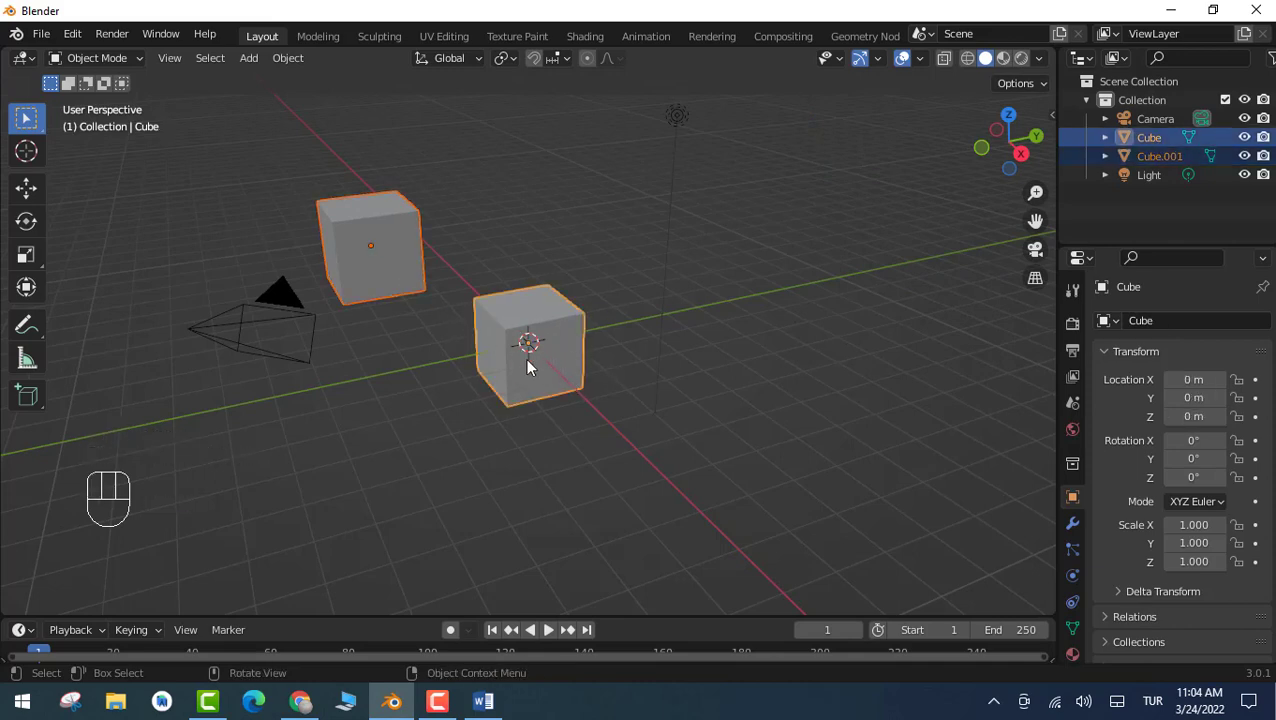
key(ctrl+p)
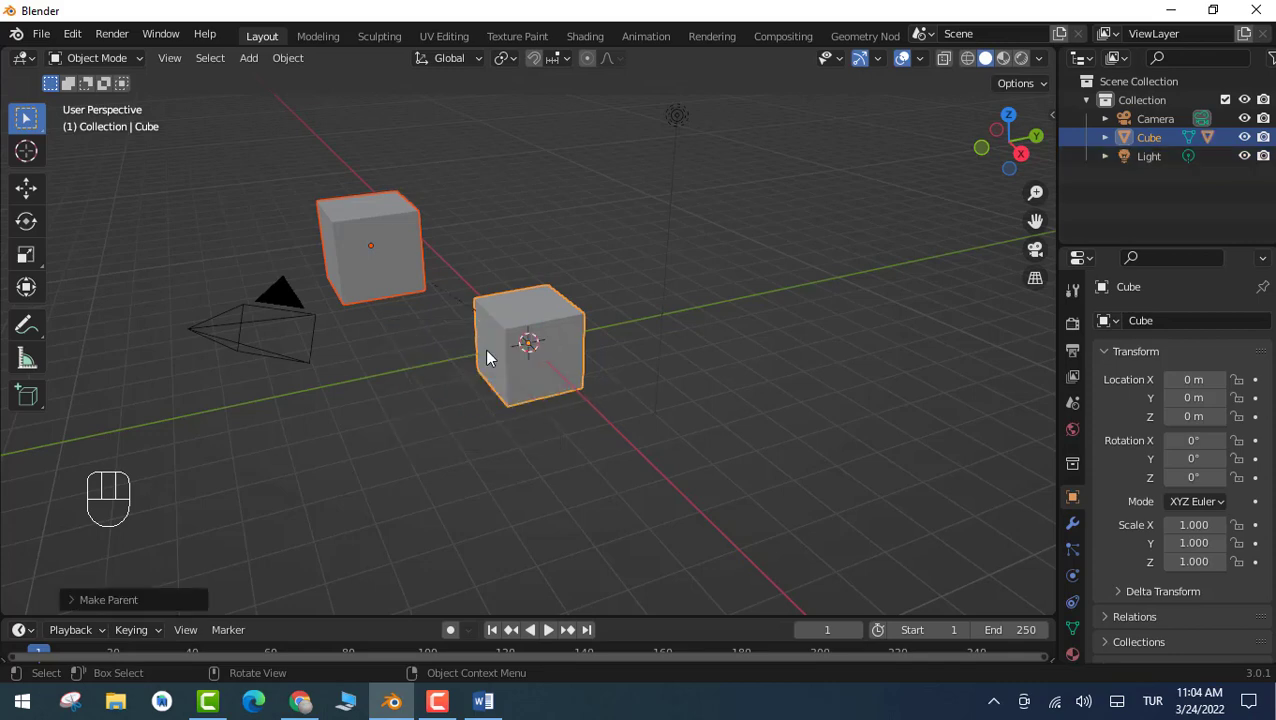
scroll(up, 3)
scroll(down, 3)
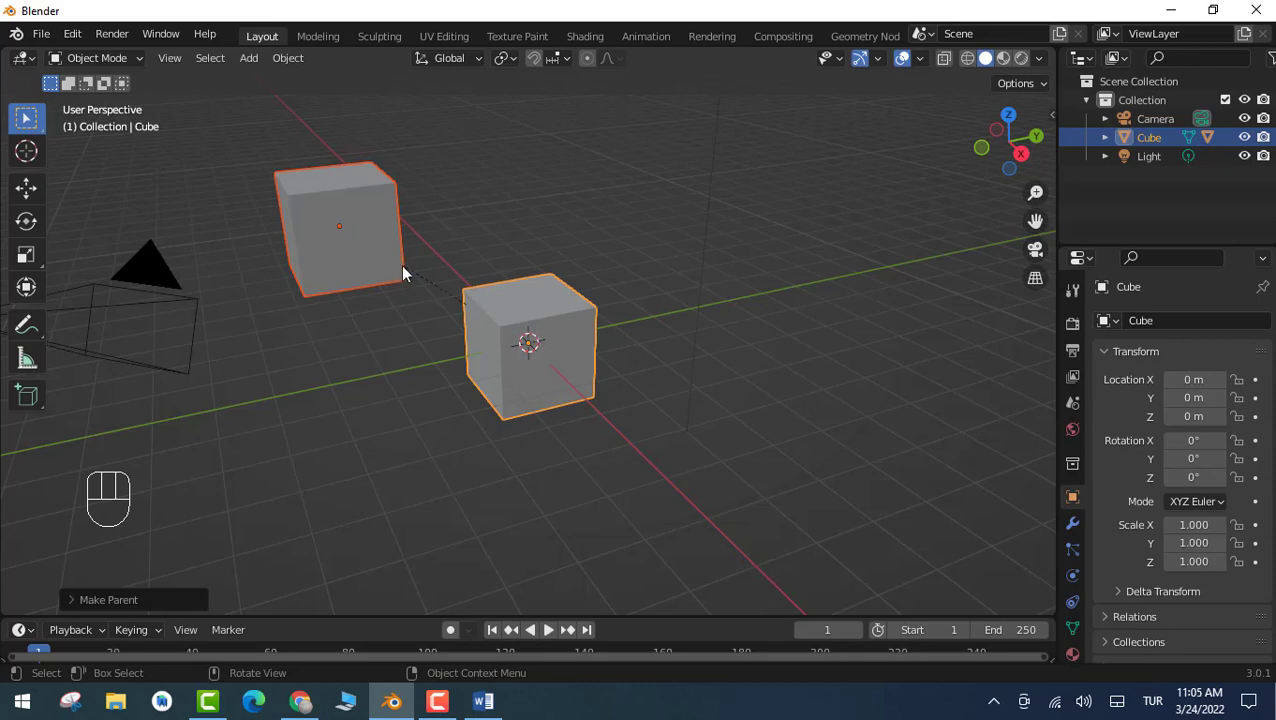
- Move the central cube with its child following, move the child alone, then shrink the parent
click(580, 336)
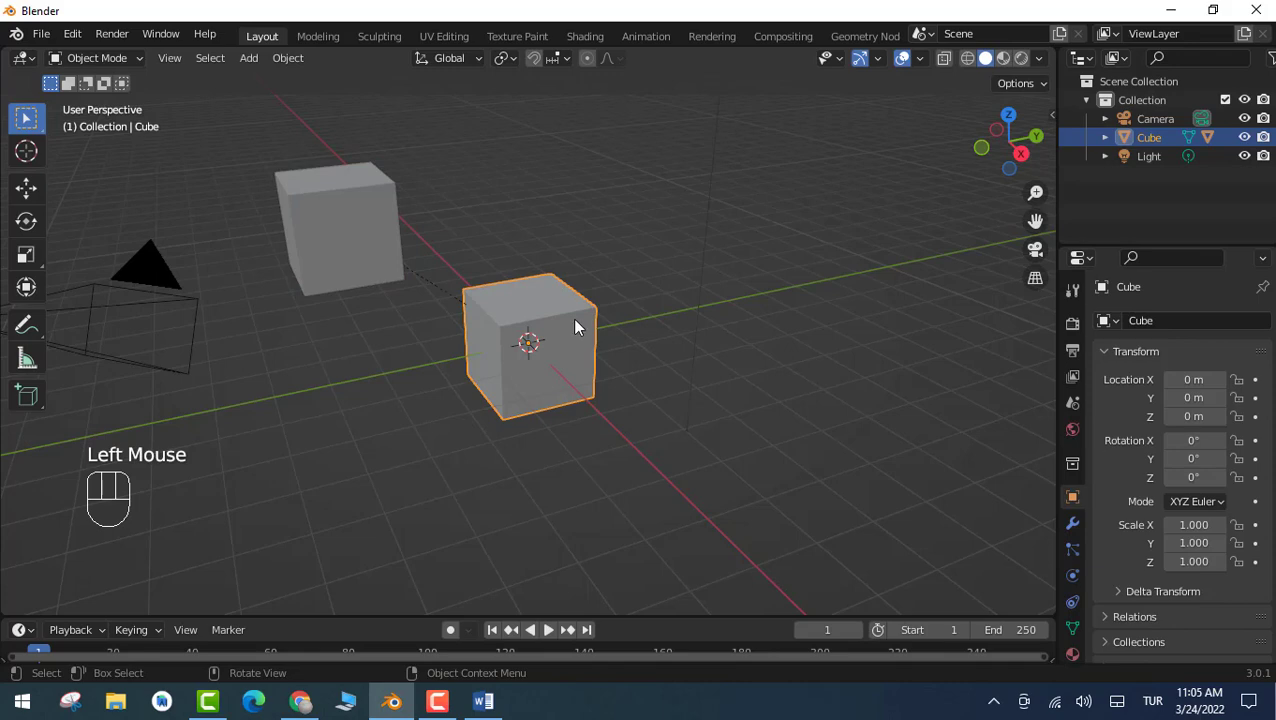
key(g)
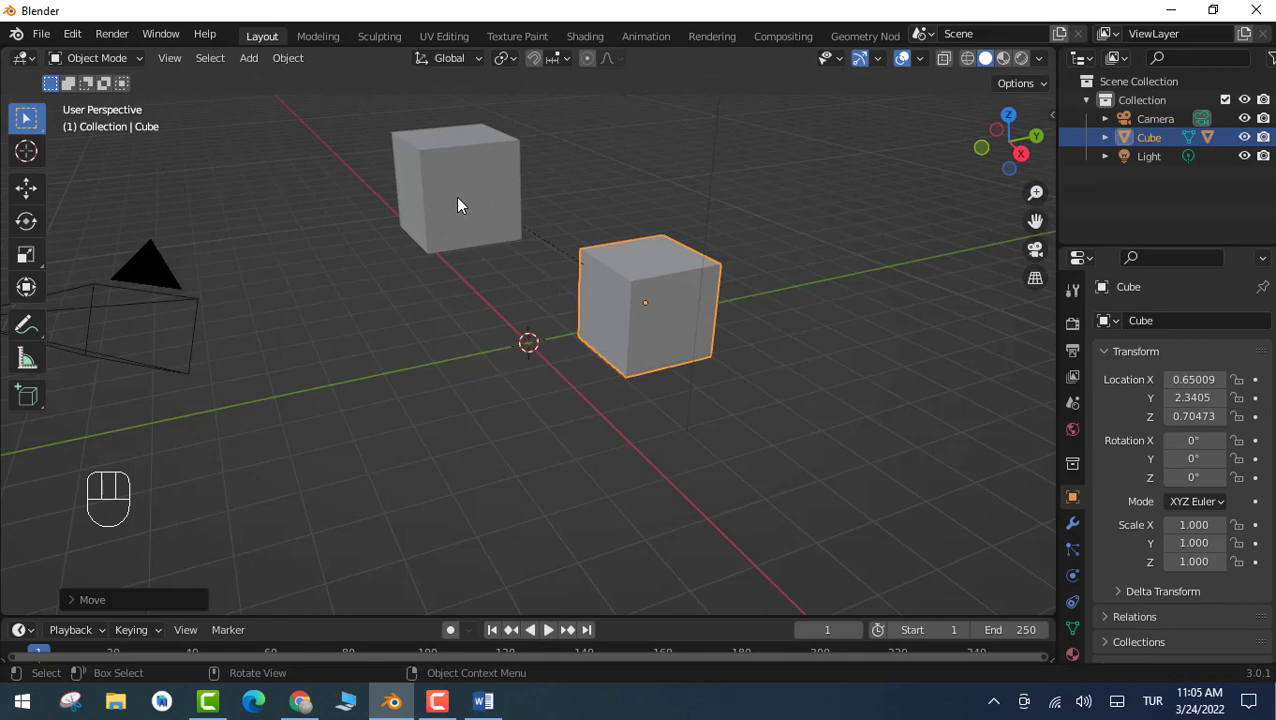
click(462, 204)
key(g)
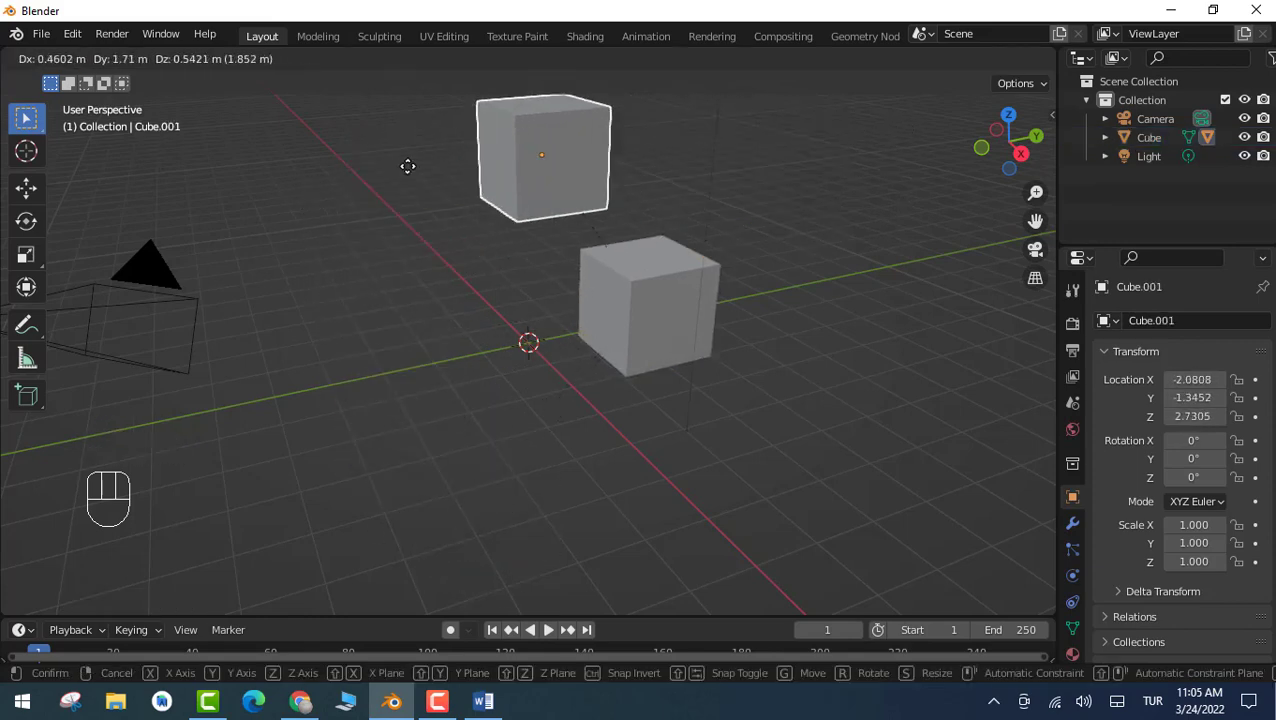
click(644, 285)
key(g)
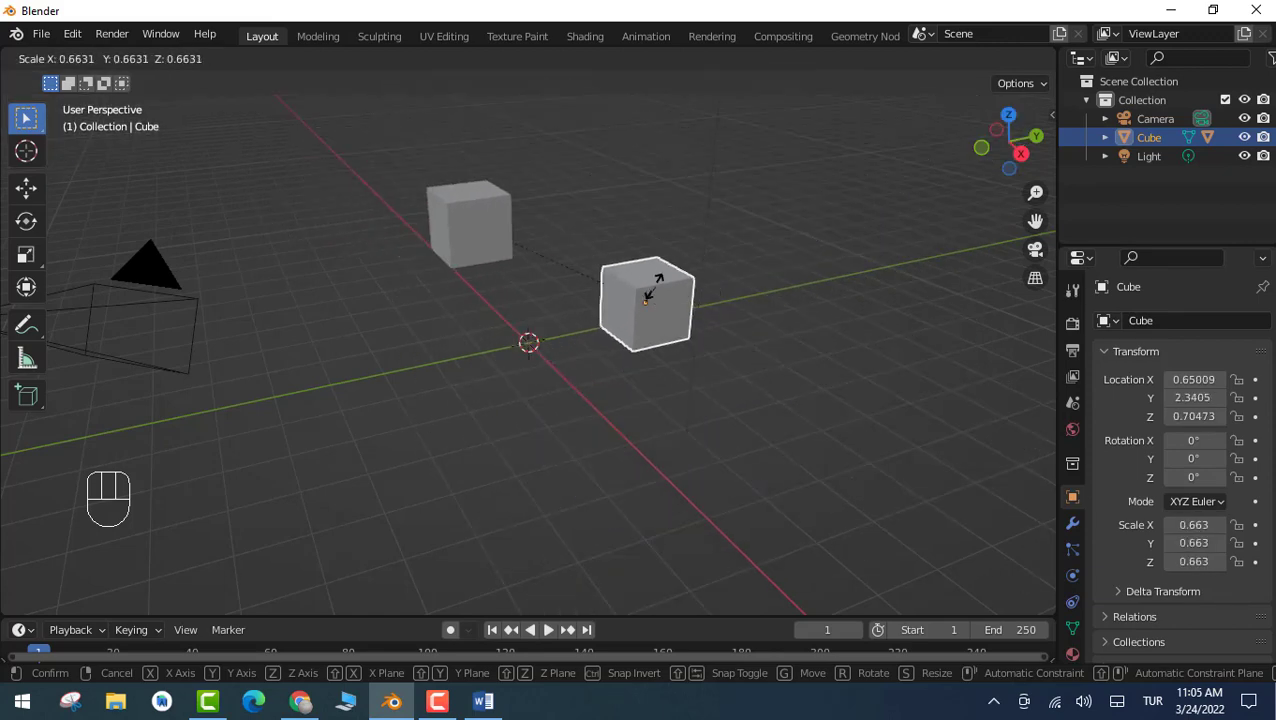
key(r)
- Rotate the child cube on its own, then rotate and rescale the central cube to about 1.02
click(288, 201)
key(r)
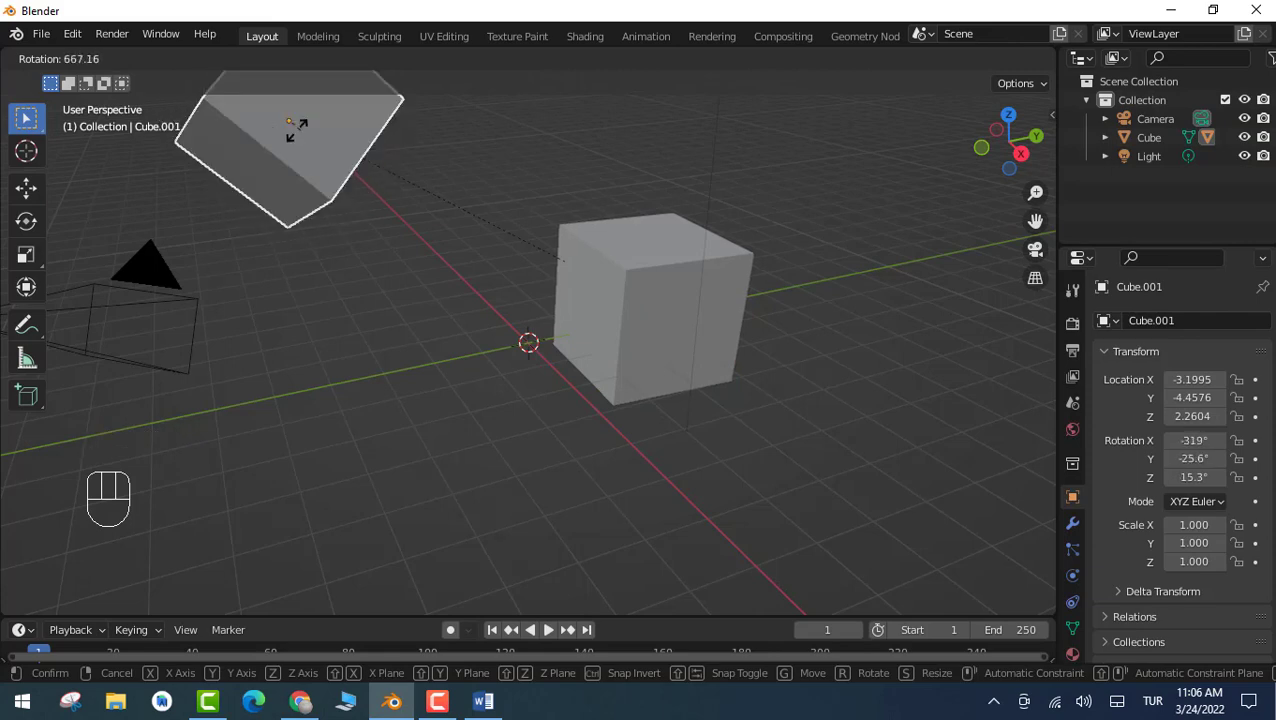
click(330, 165)
key(s)
scroll(up, 3)
scroll(down, 3)
scroll(up, 3)
click(618, 361)
key(s)
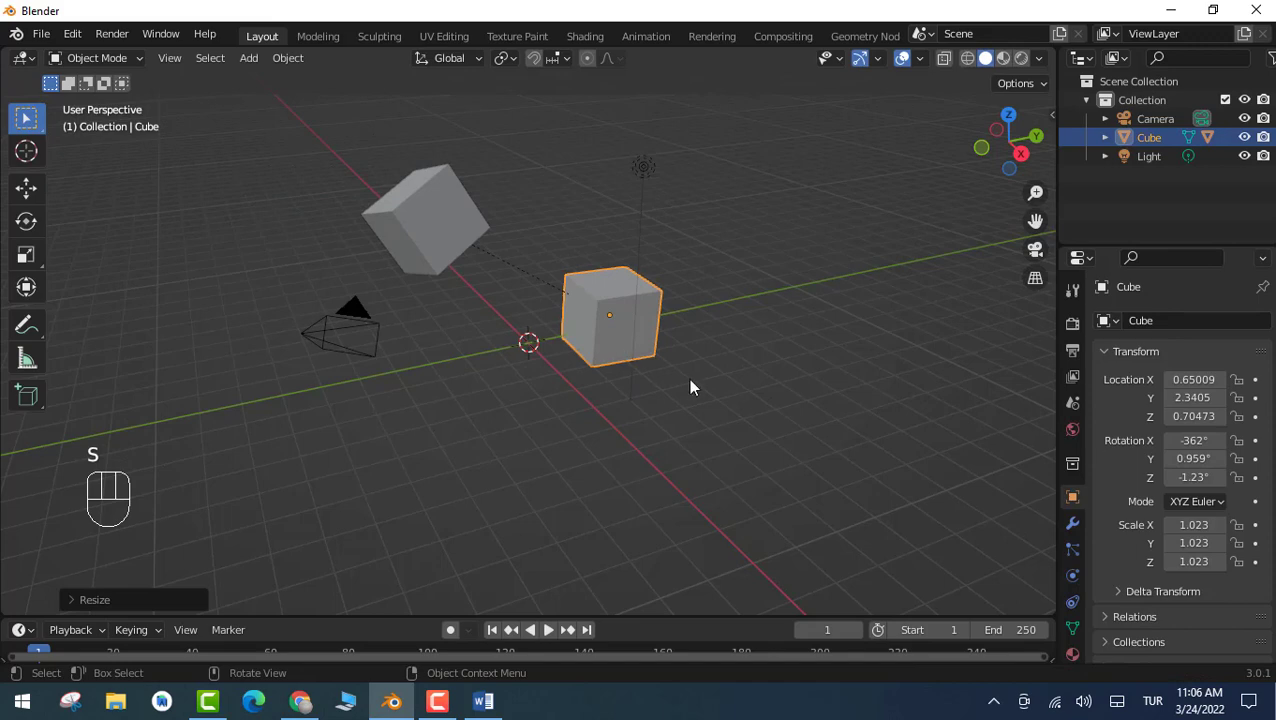
- Clear Cube.001's parent with Alt+P, then duplicate it twice as Cube.002 and Cube.003
click(450, 236)
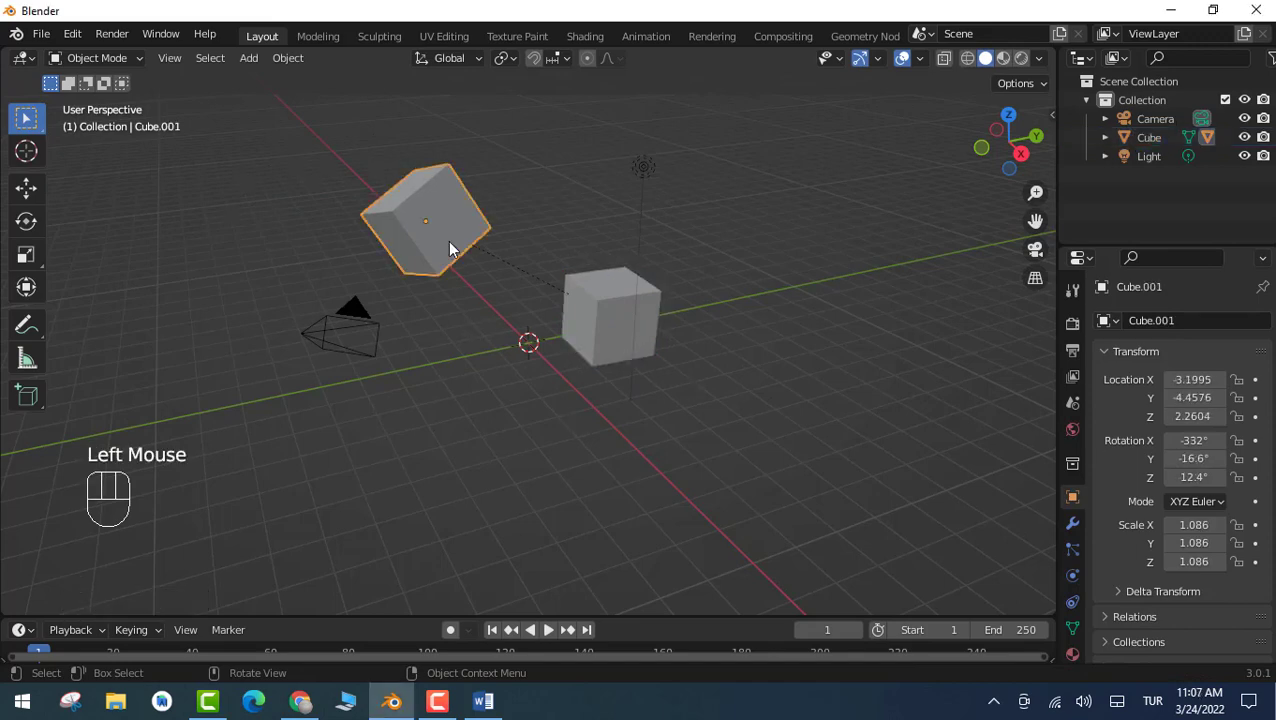
key(alt+p)
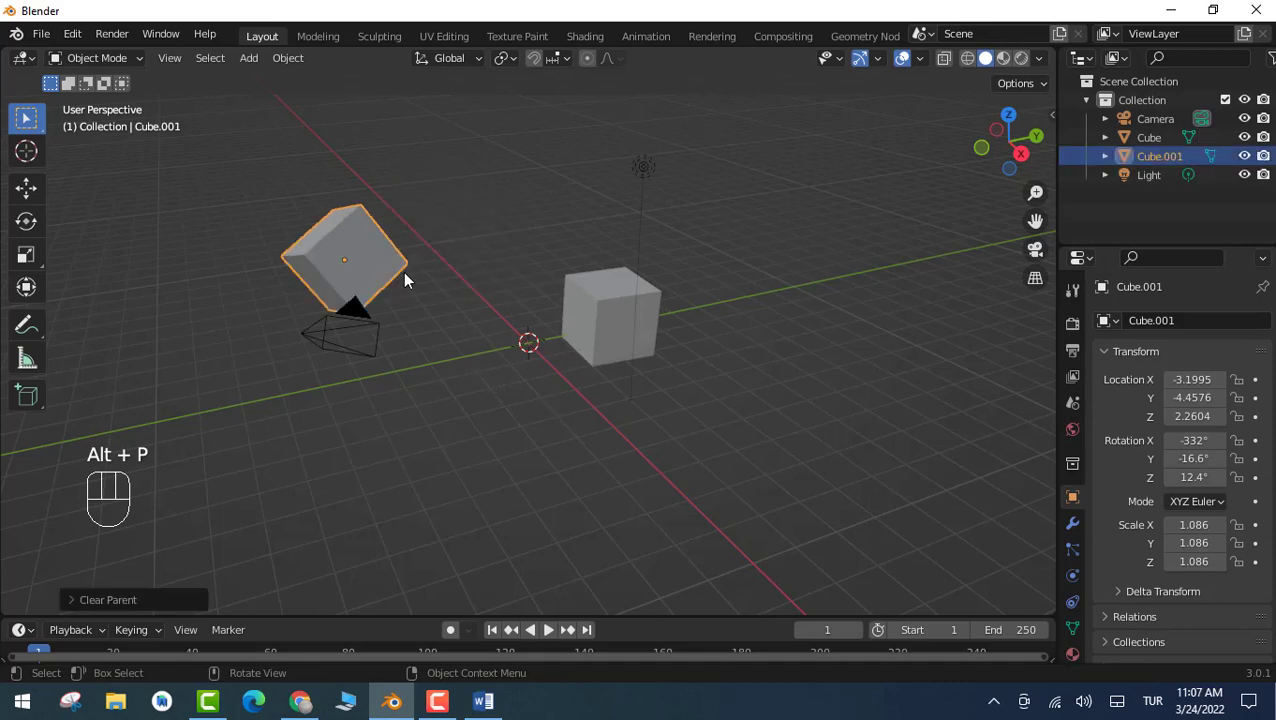
click(343, 256)
key(shift+d)
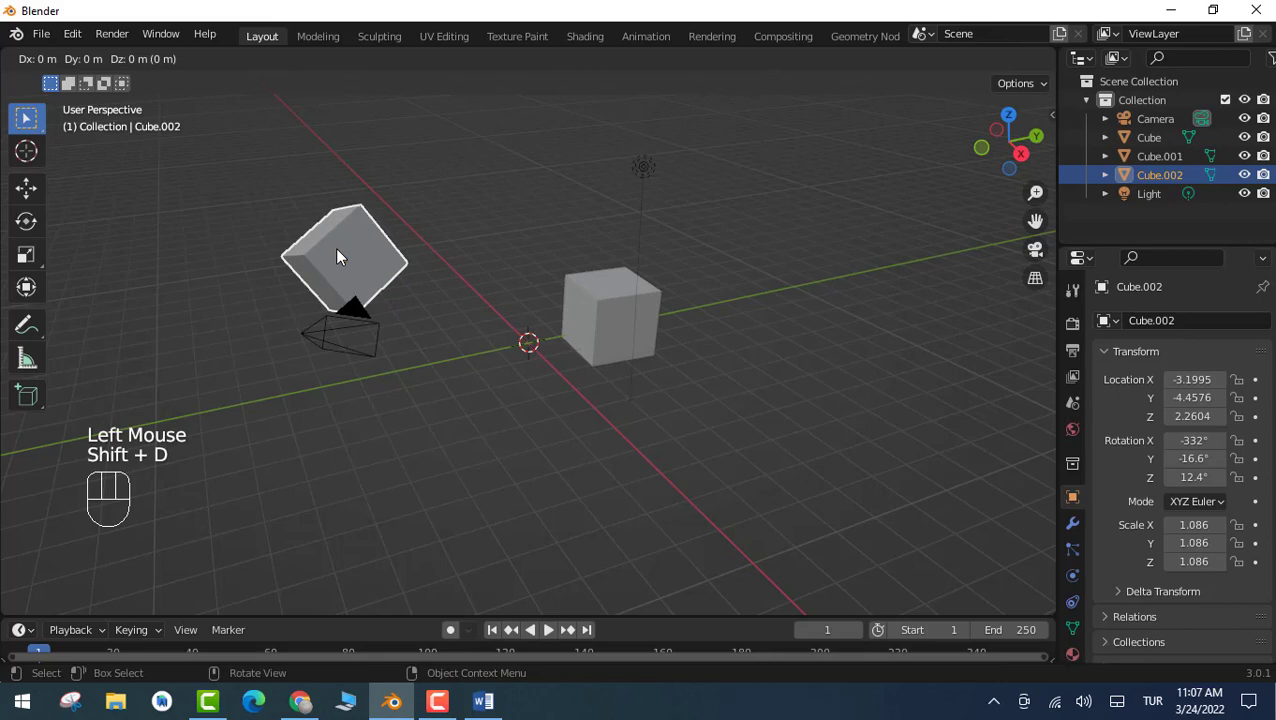
click(344, 254)
key(shift+d)
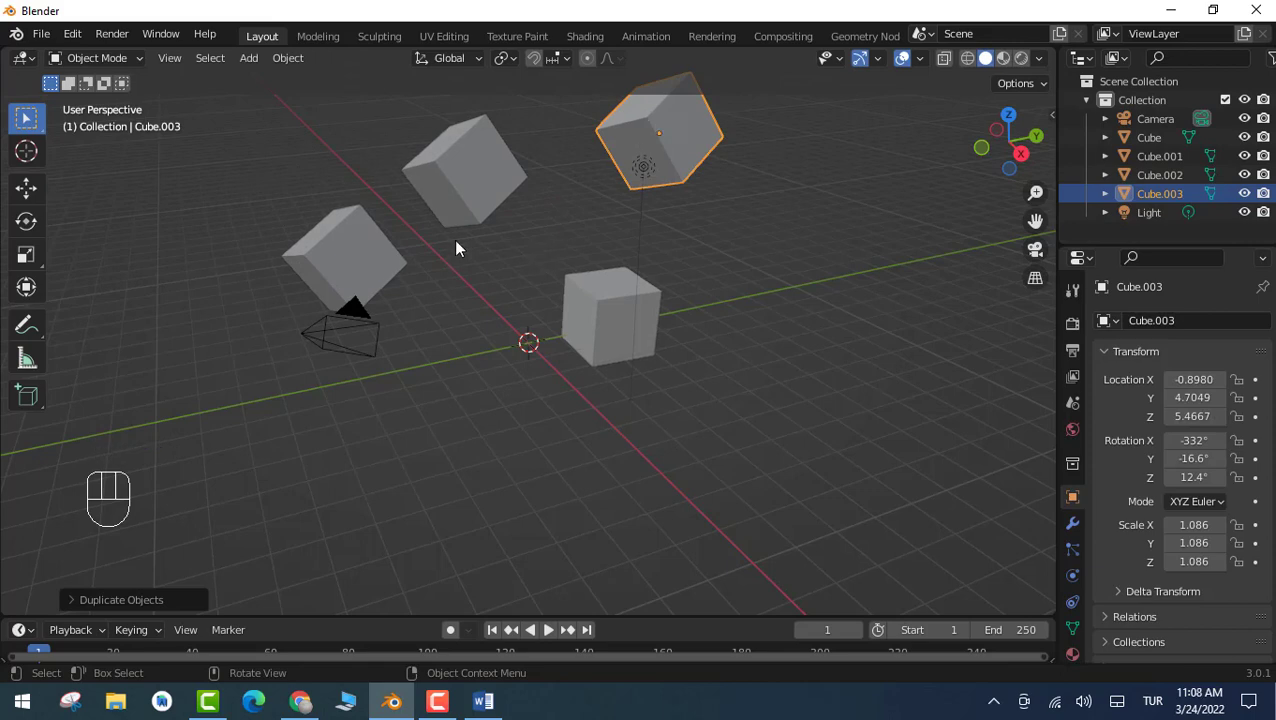
- Parent Cube.001, Cube.002 and Cube.003 to the central Cube with object parenting
click(467, 181)
click(338, 263)
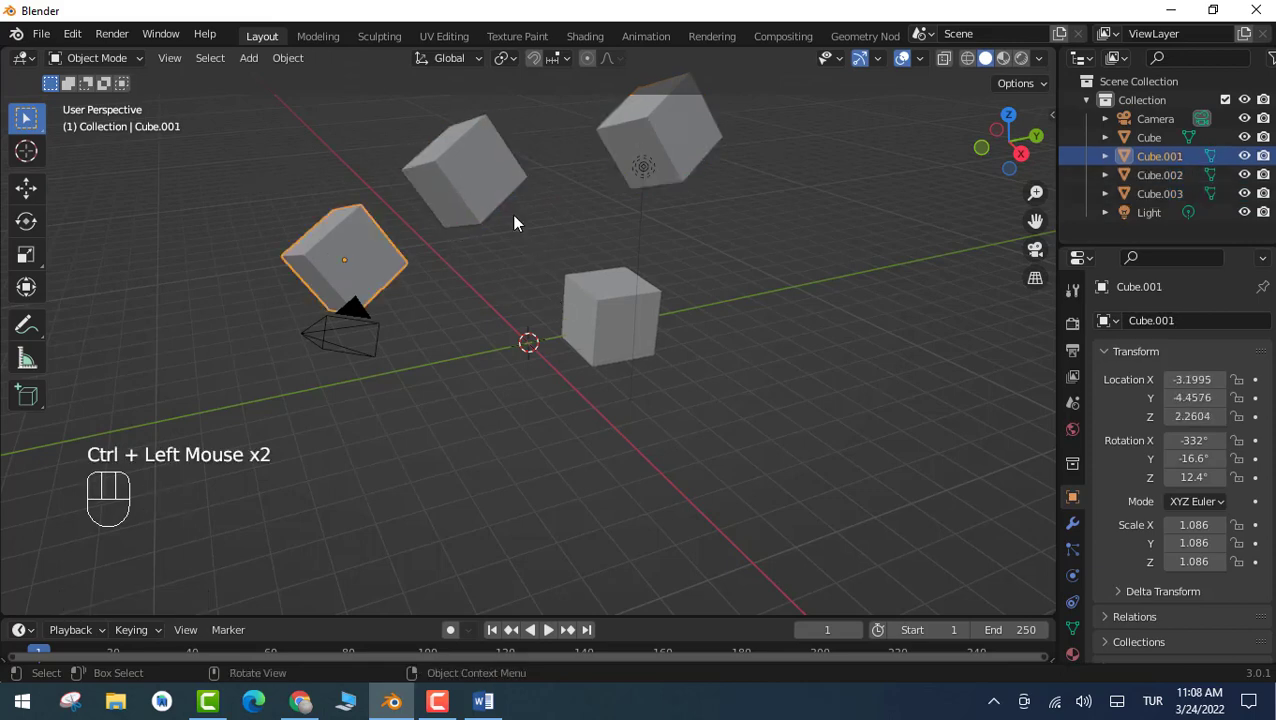
click(477, 169)
click(662, 130)
click(693, 113)
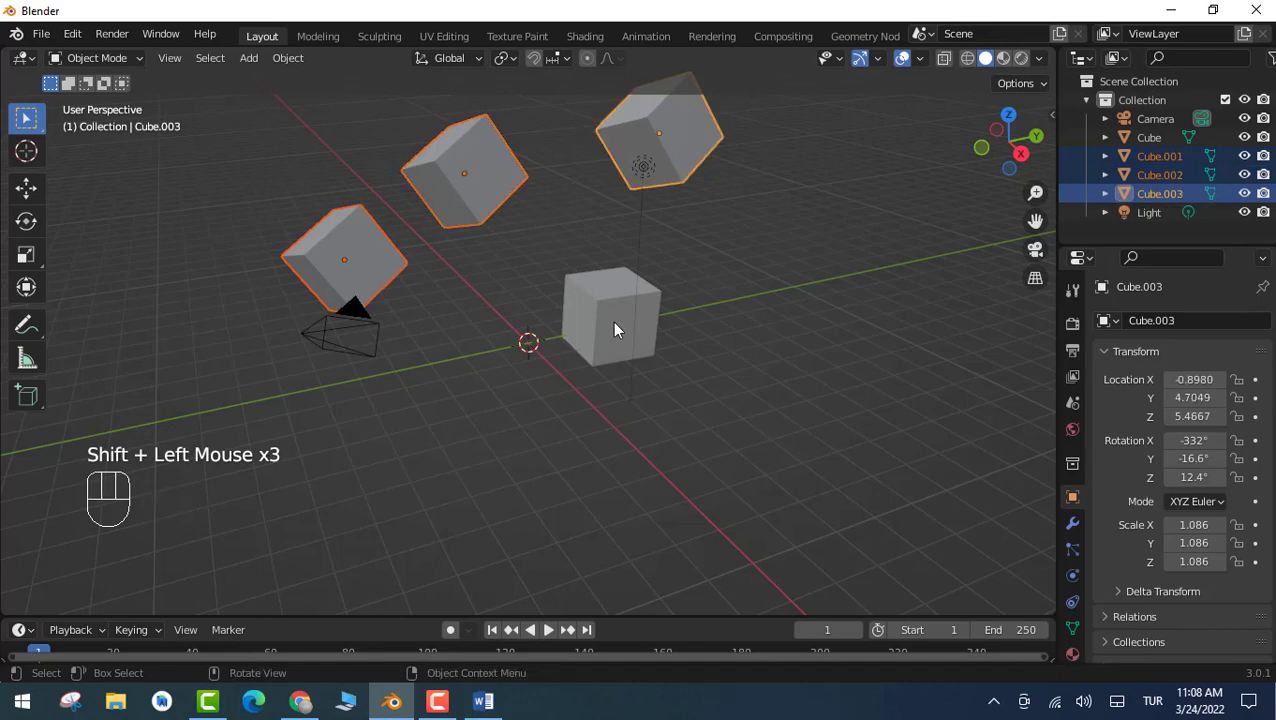
click(614, 327)
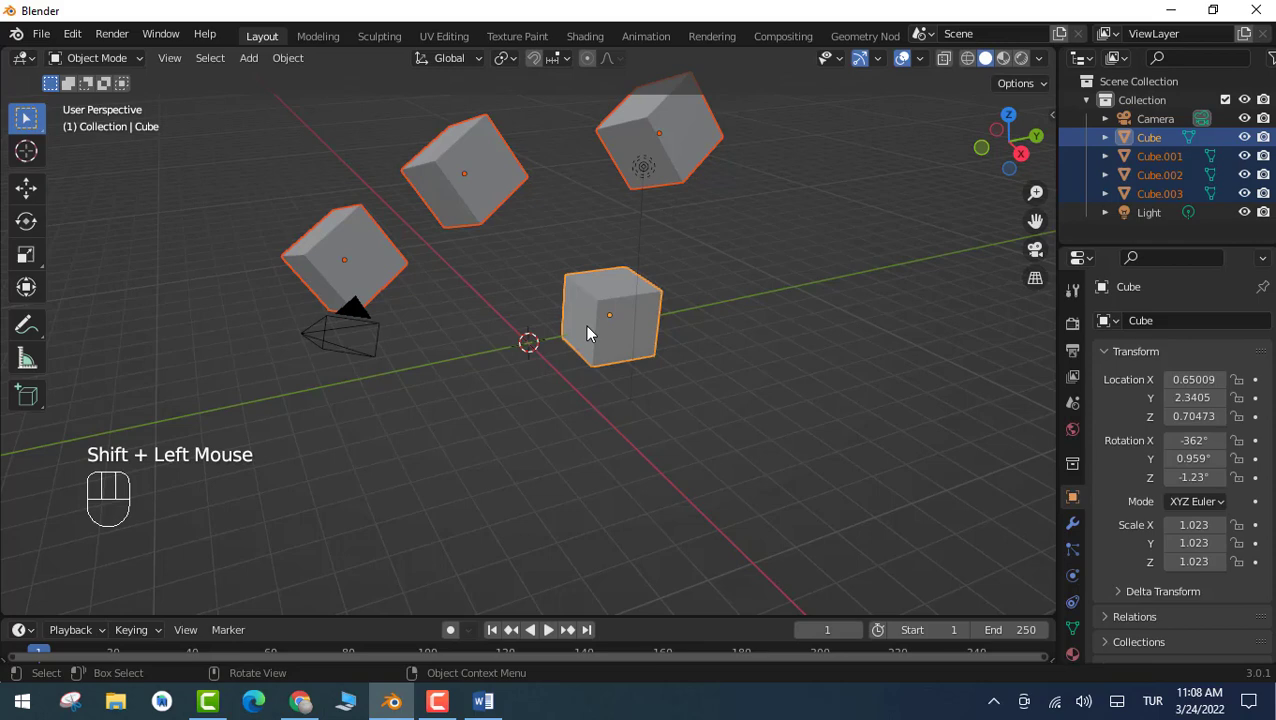
key(ctrl+p)
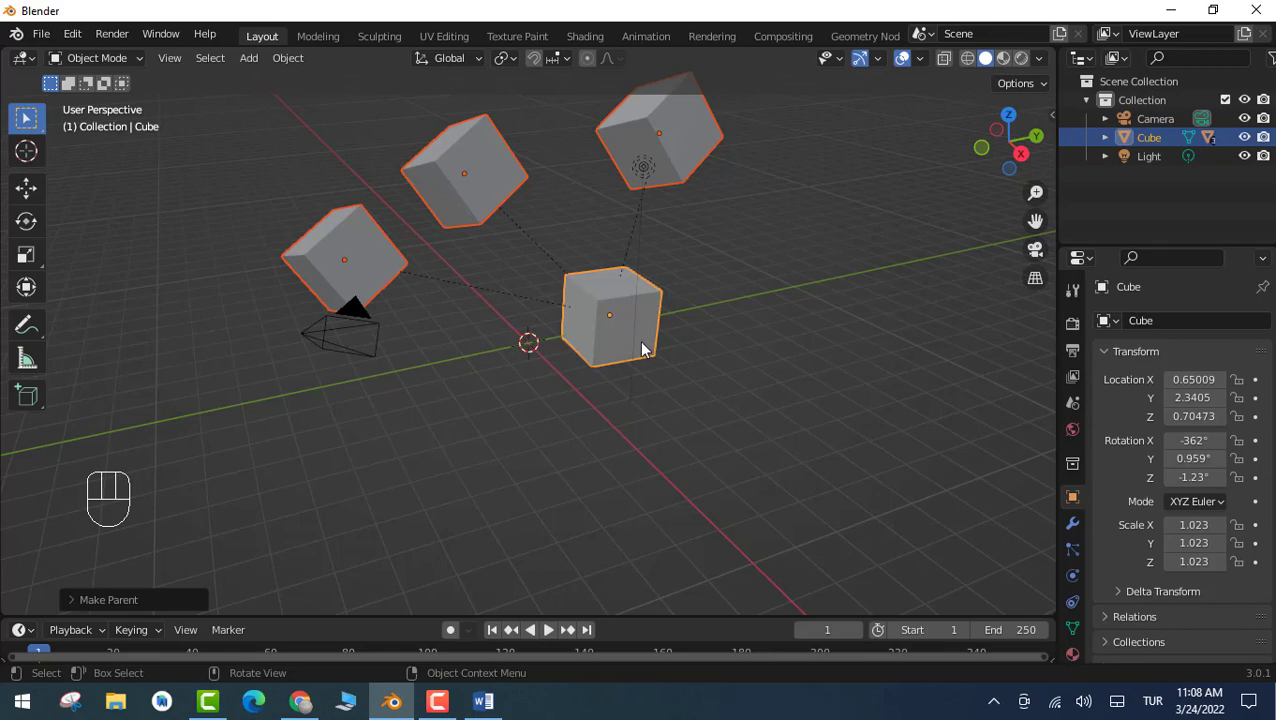
click(643, 320)
- Move the central cube and scale it up to about 1.34 with all children following
click(640, 323)
key(g)
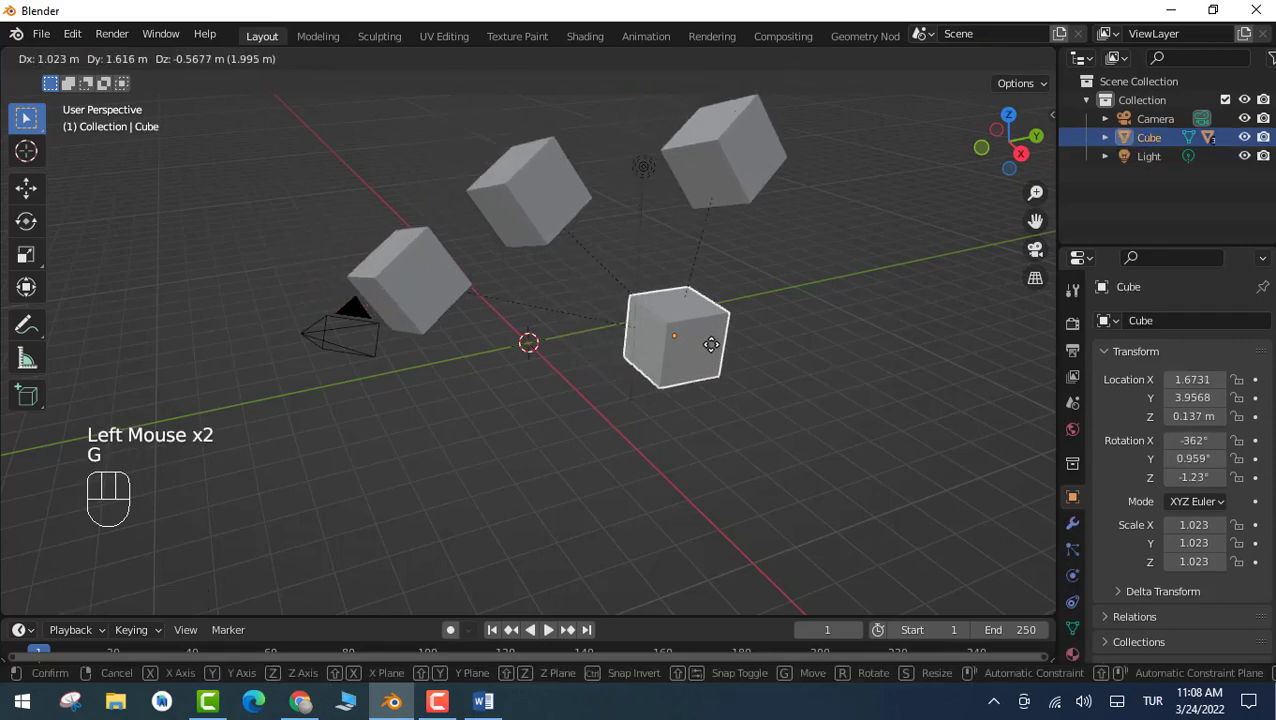
key(s)
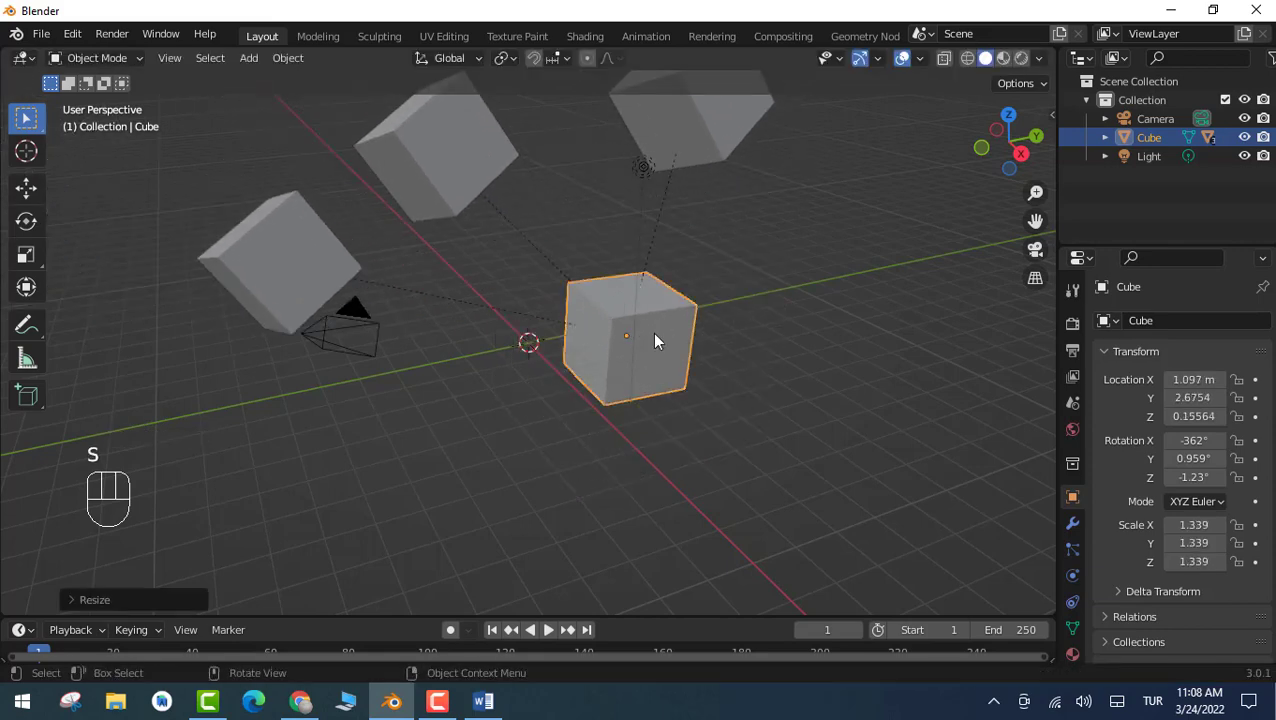
- Clear the parent of the left outer cube so it becomes independent
click(451, 162)
key(g)
click(309, 282)
key(g)
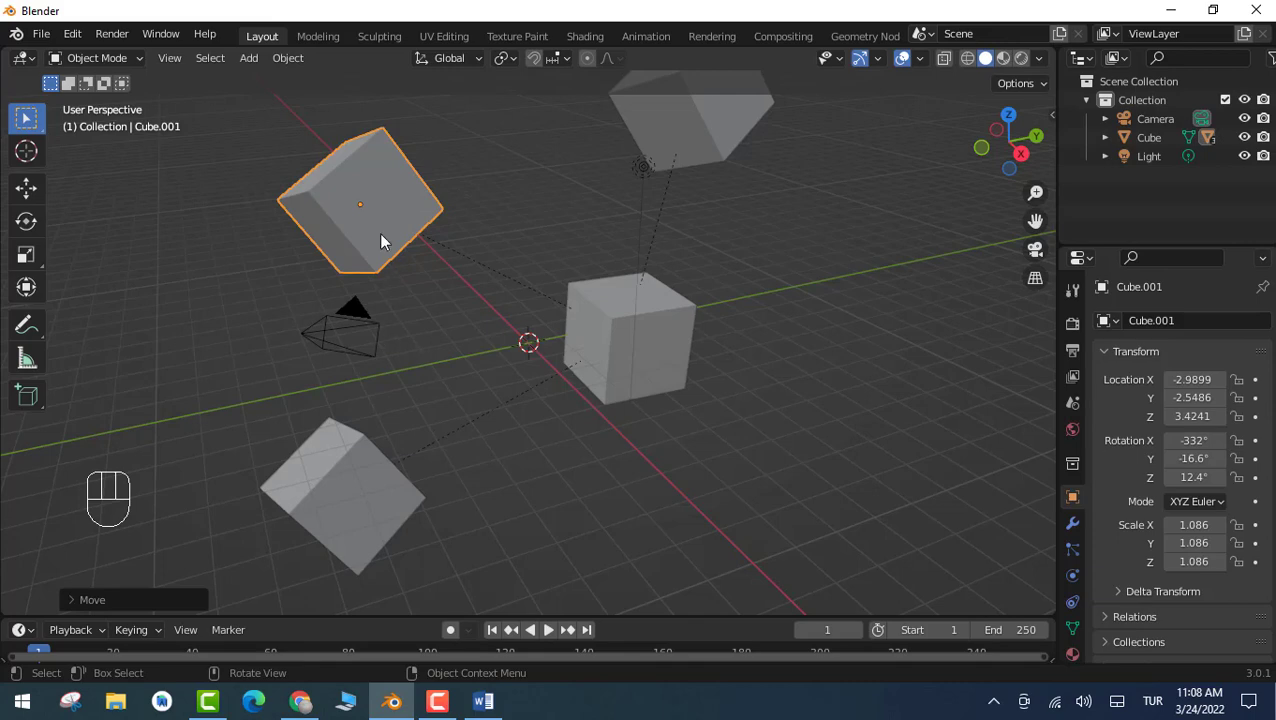
click(387, 242)
key(alt+p)
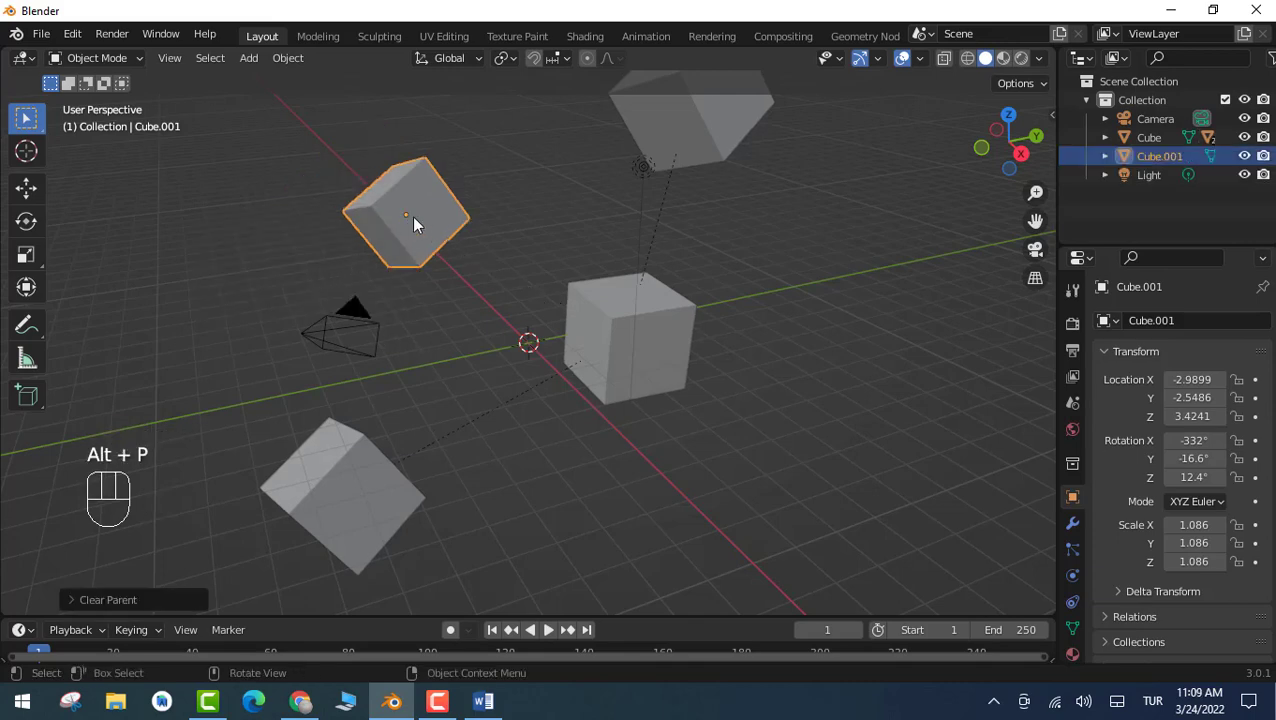
- Clear the parent of the top and remaining outer cubes, leaving all three top-level
click(367, 488)
key(alt+p)
click(364, 481)
click(705, 133)
key(alt+p)
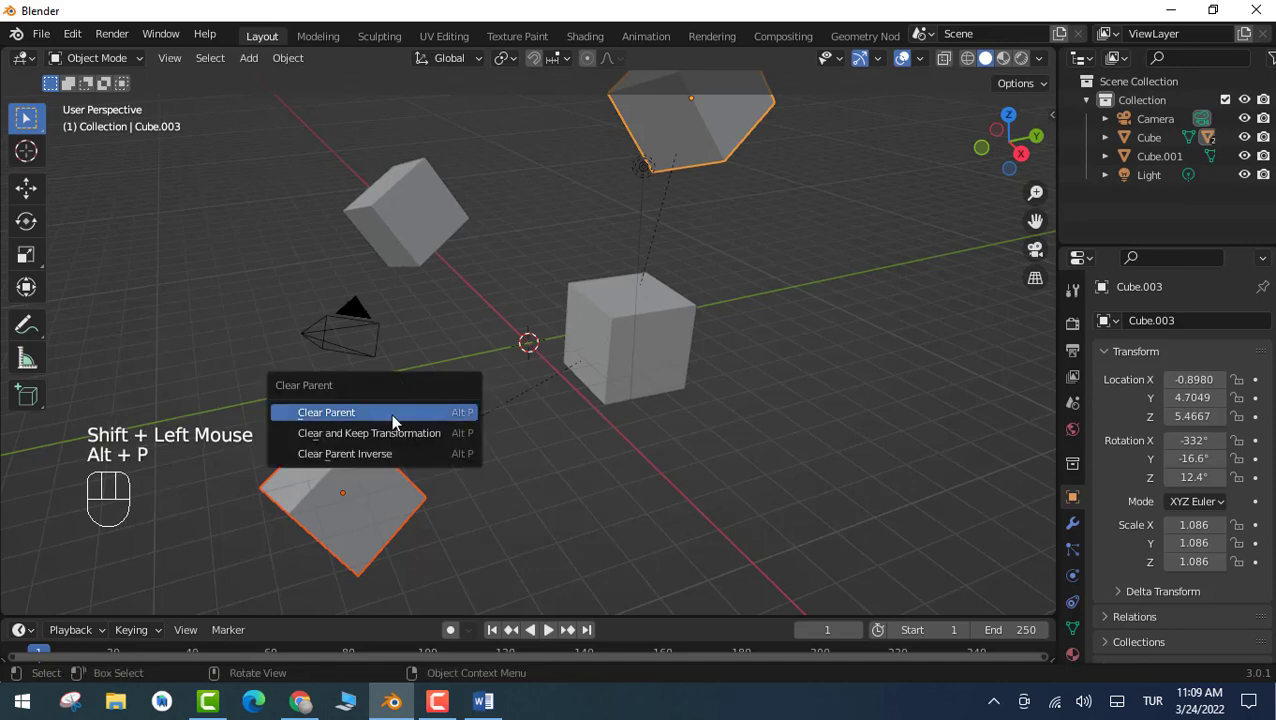
scroll(down, 3)
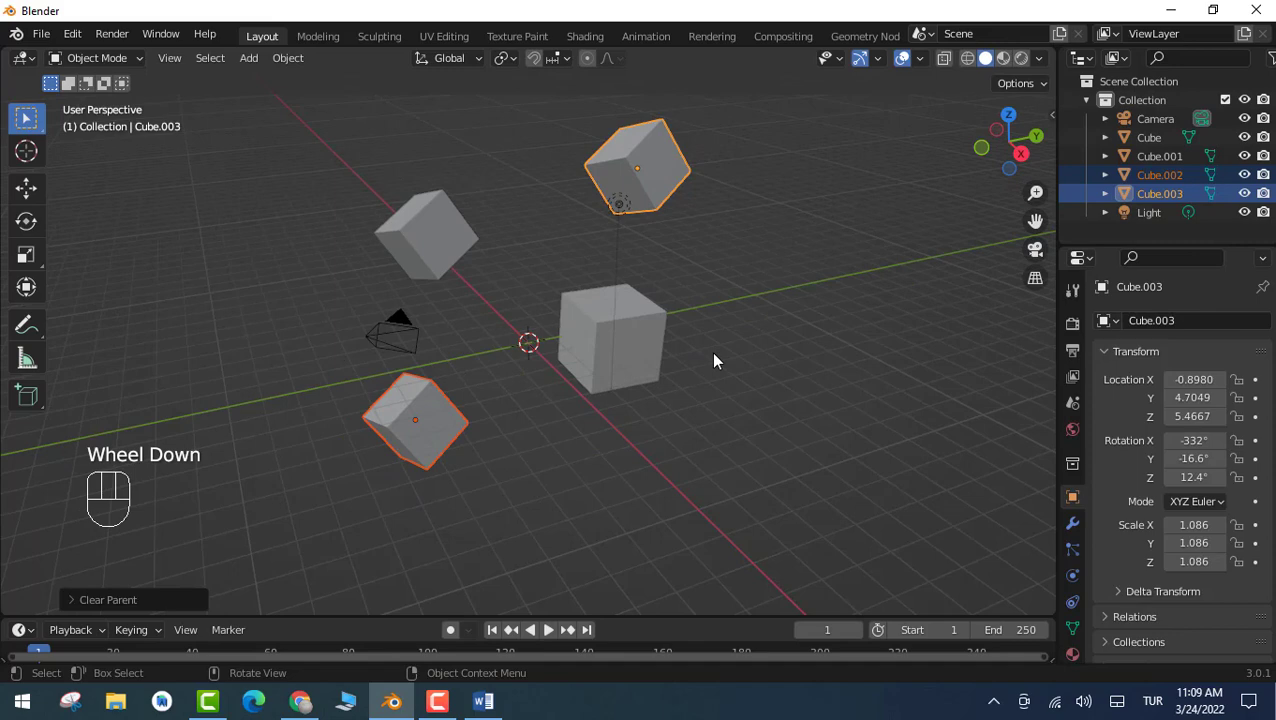